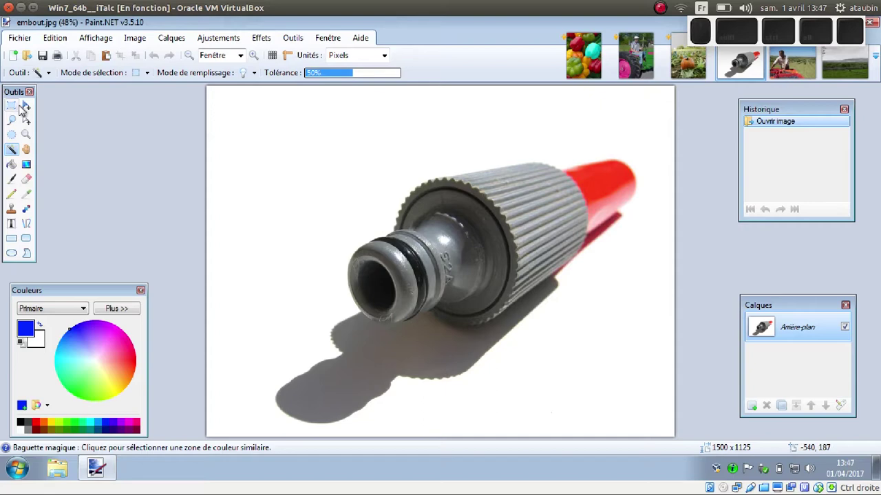
Select the white background around the hose nozzle with the Magic Wand at lowered tolerance
drag(24, 97, 45, 95)
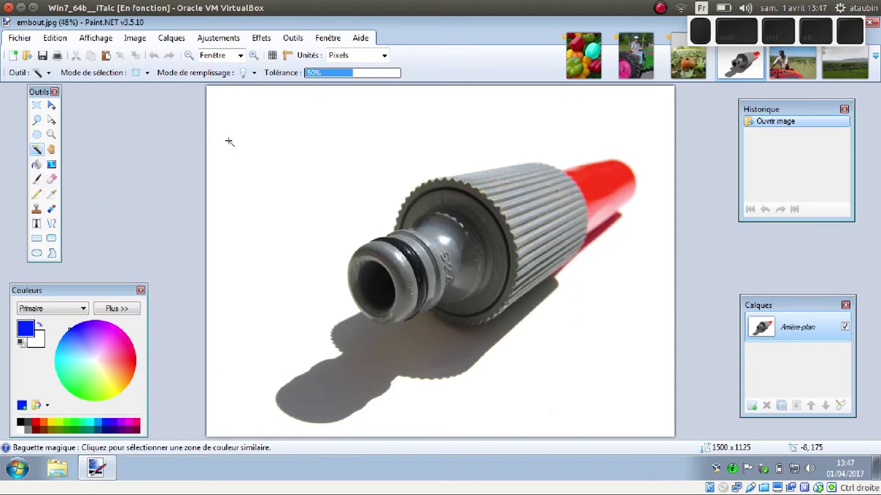
click(273, 121)
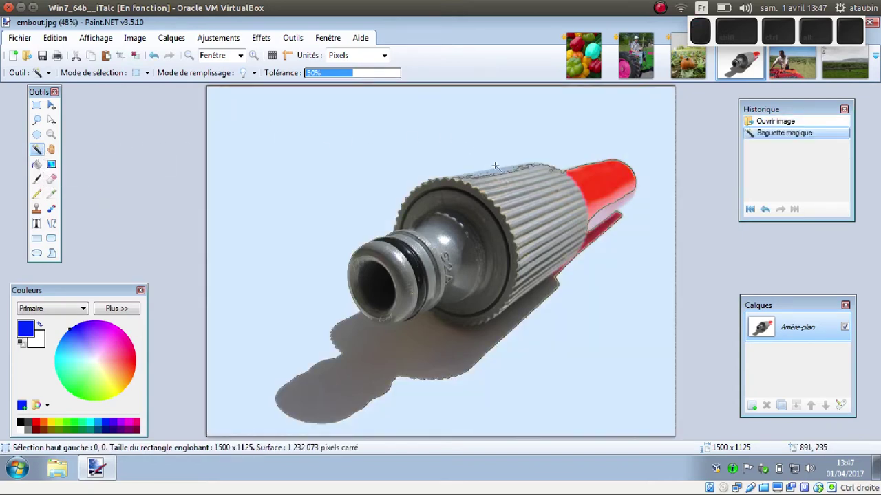
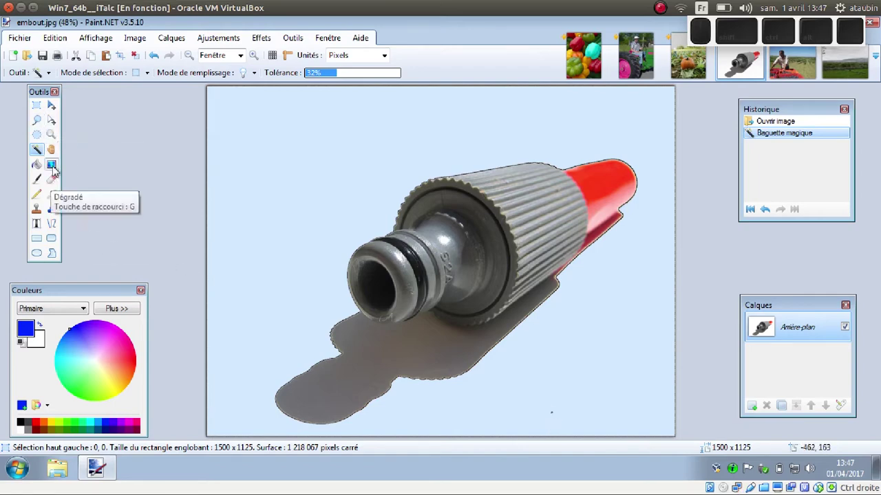
Switch to the Gradient tool and drag a grey-to-red linear gradient across the selected background
click(61, 170)
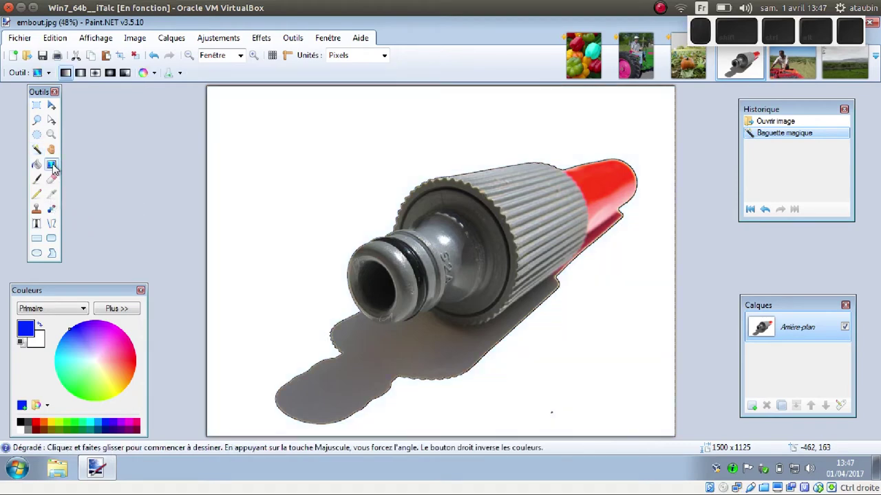
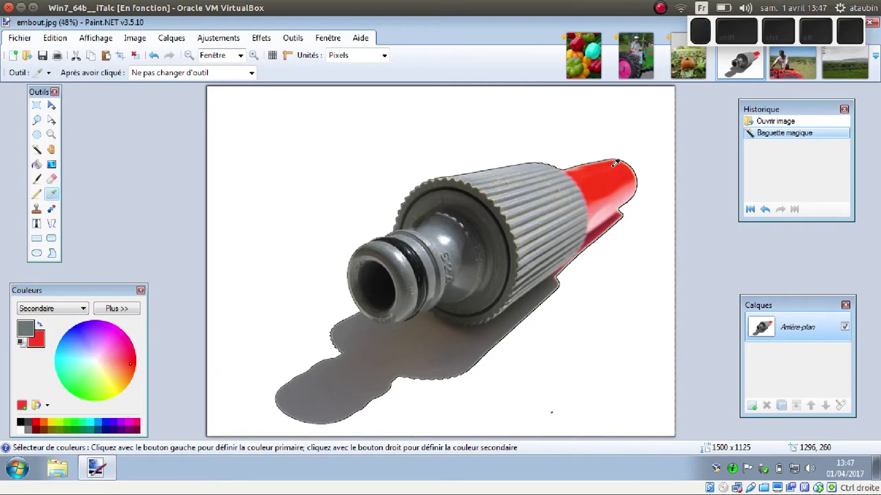
drag(85, 296, 248, 162)
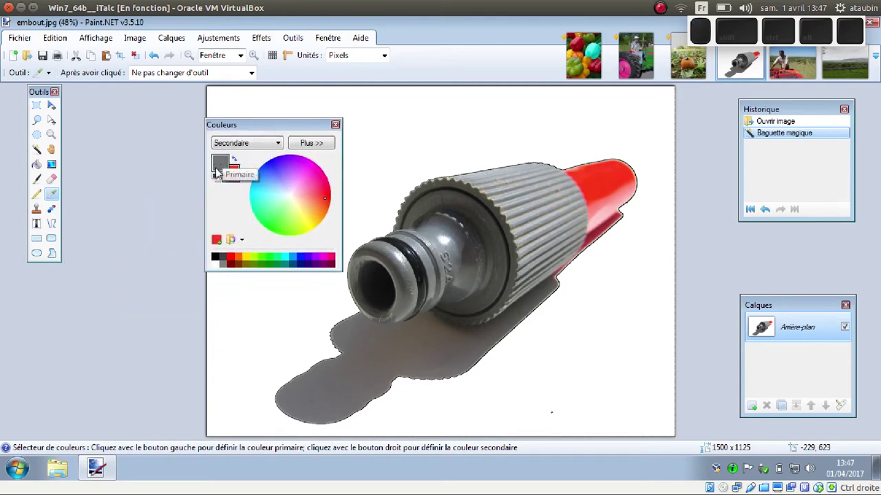
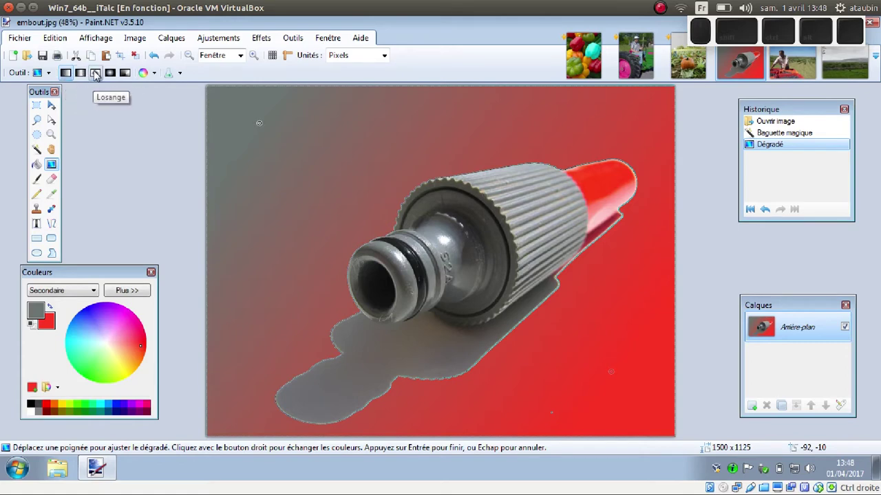
Change the gradient type to Diamond for a green-to-blue background fill
click(103, 77)
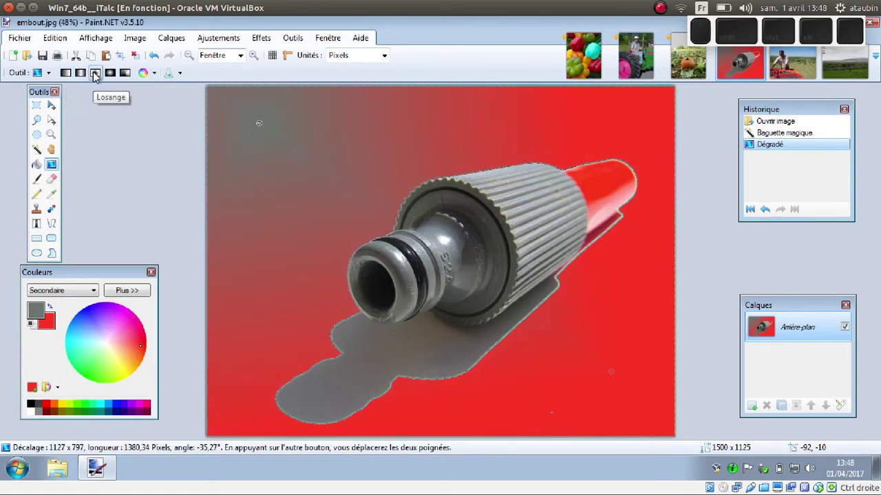
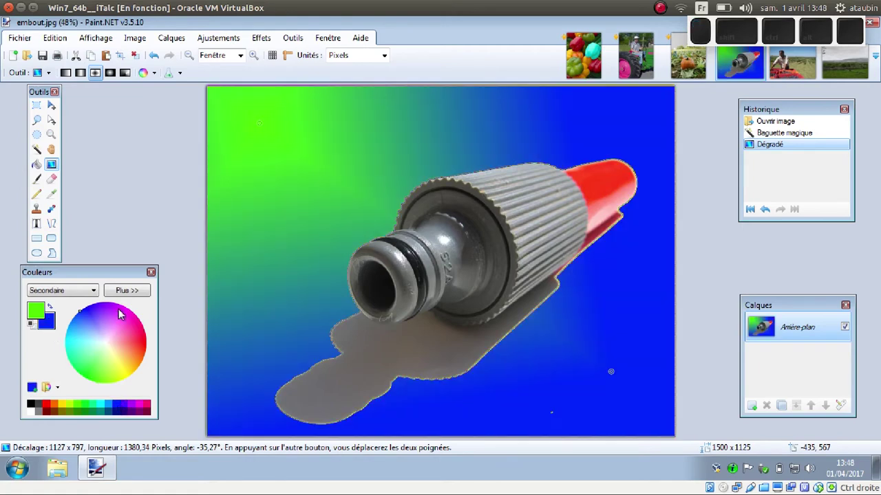
Show detailed colour values and switch to the Linear Reflected gradient for a blue-green-blue background
click(141, 297)
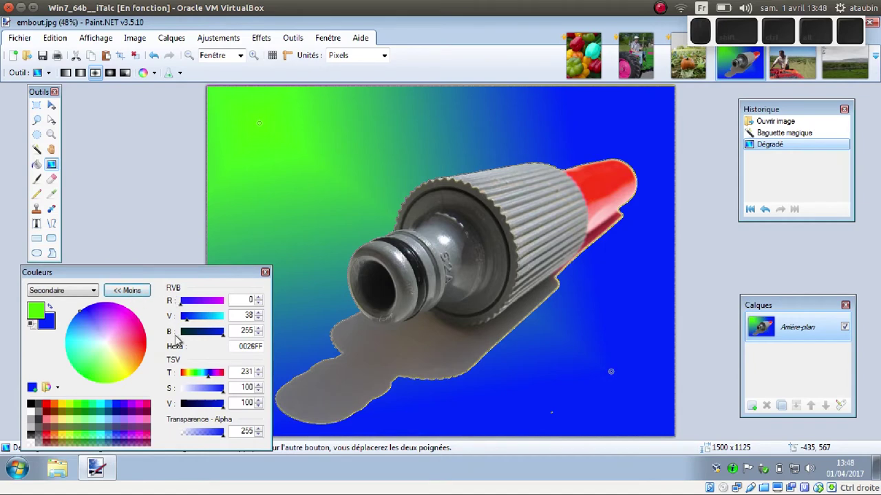
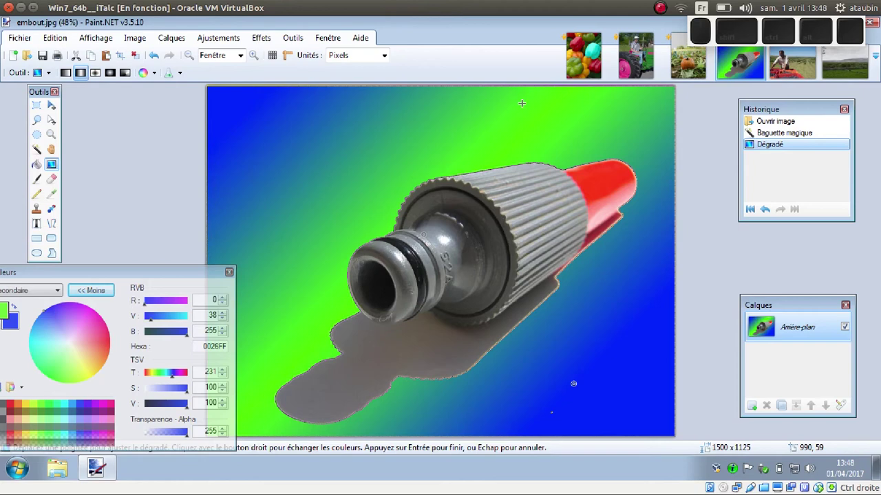
click(157, 77)
click(224, 77)
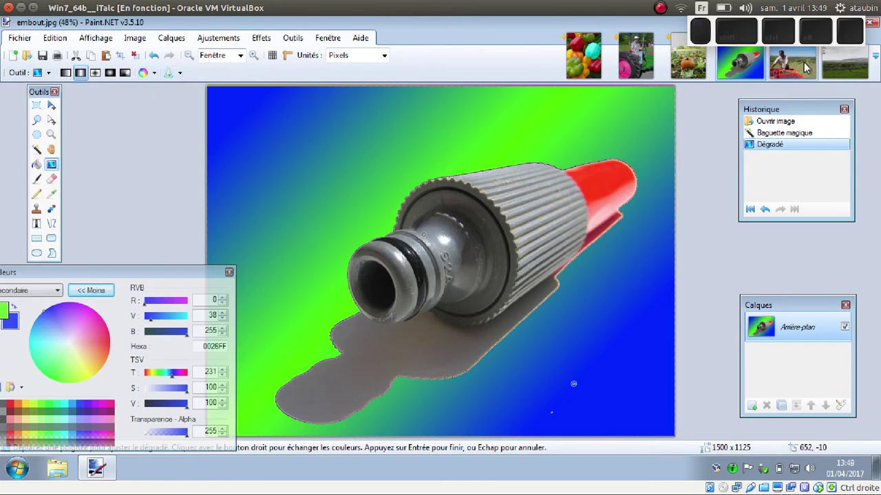
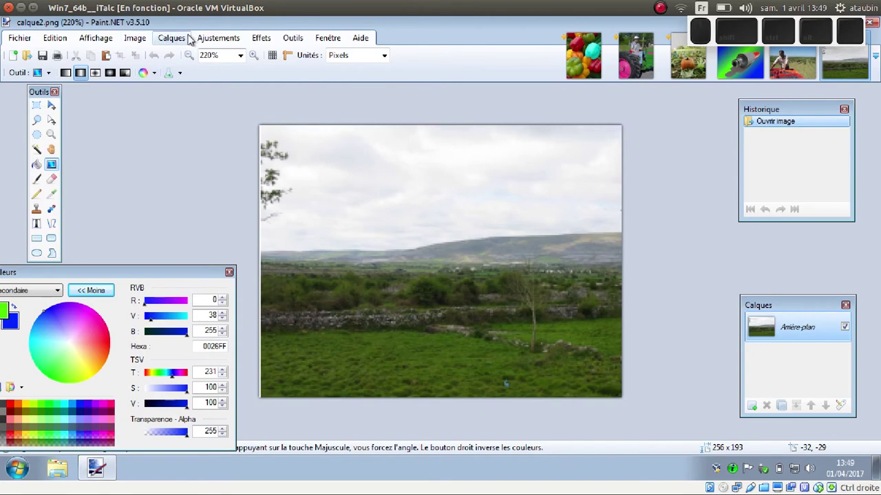
Import calque1.png as a new layer above the hill landscape via Layers > Import from File
click(191, 43)
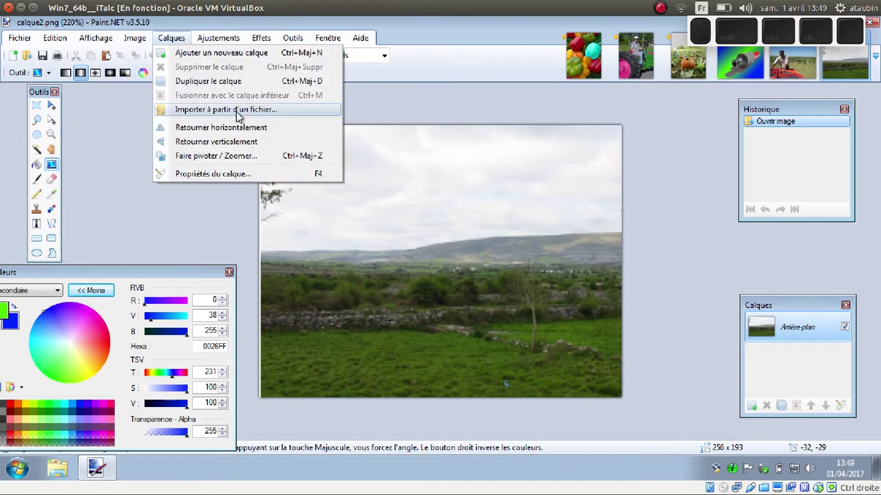
click(245, 118)
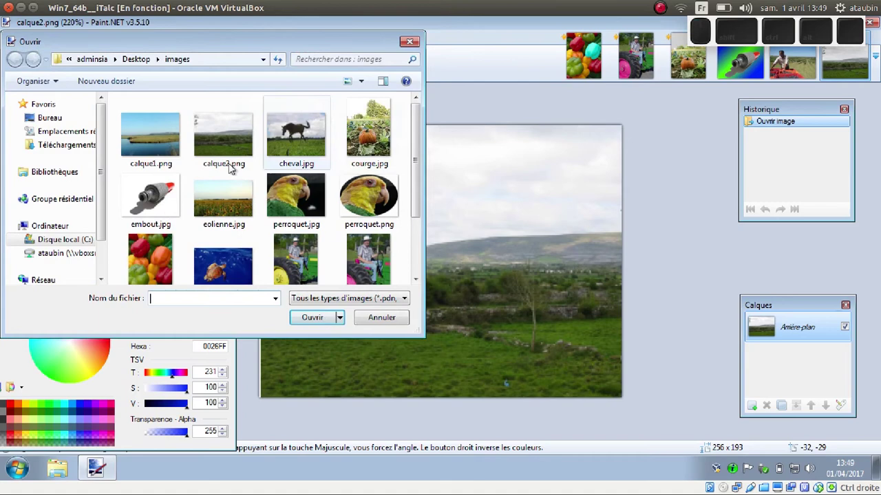
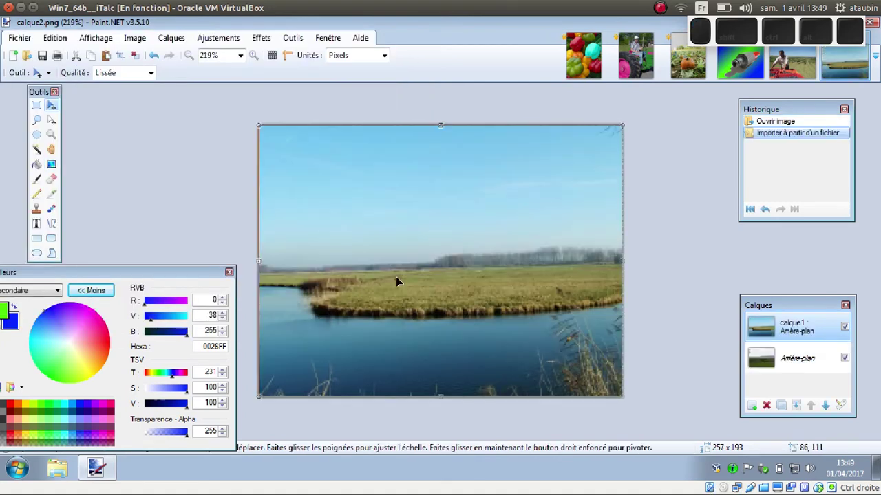
drag(775, 306, 737, 254)
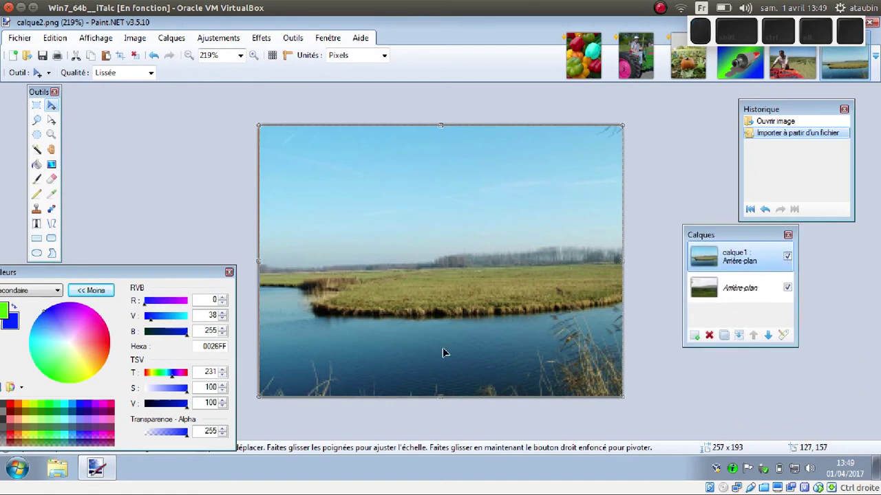
click(796, 260)
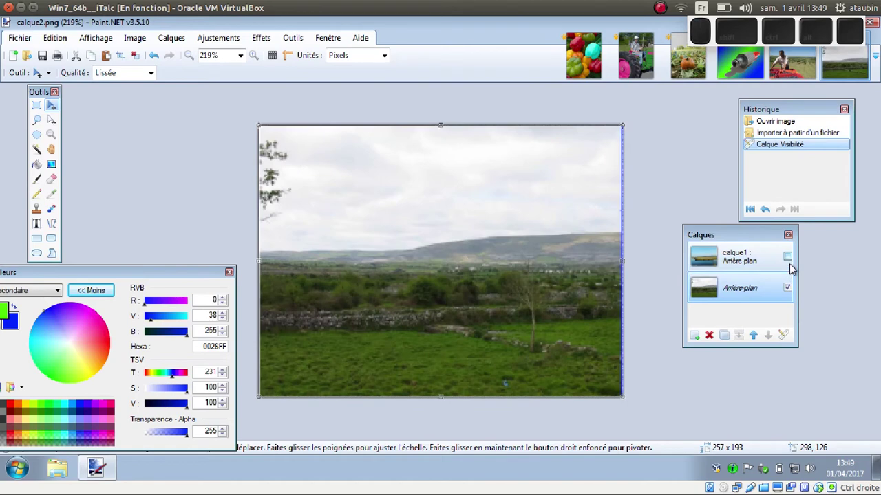
click(795, 263)
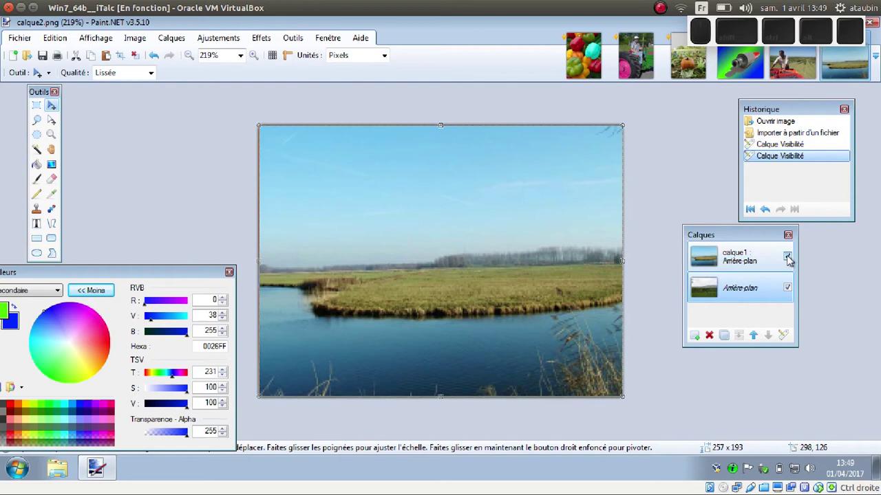
click(795, 262)
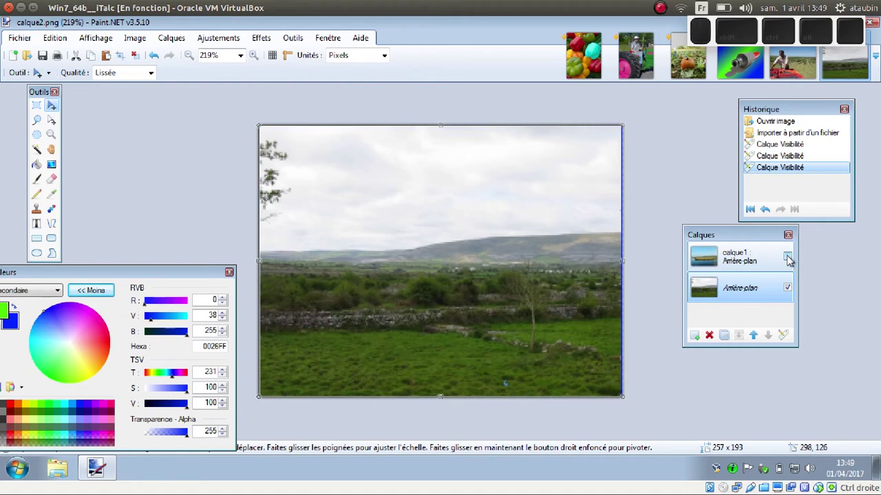
click(793, 260)
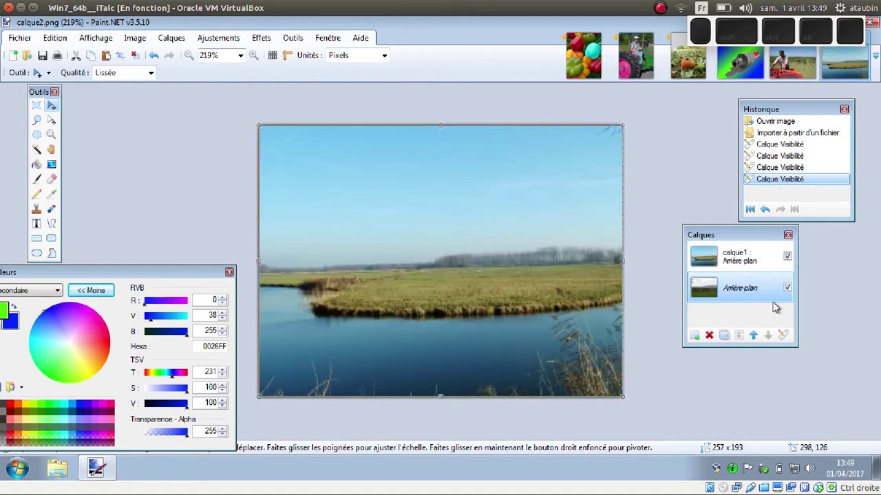
click(752, 262)
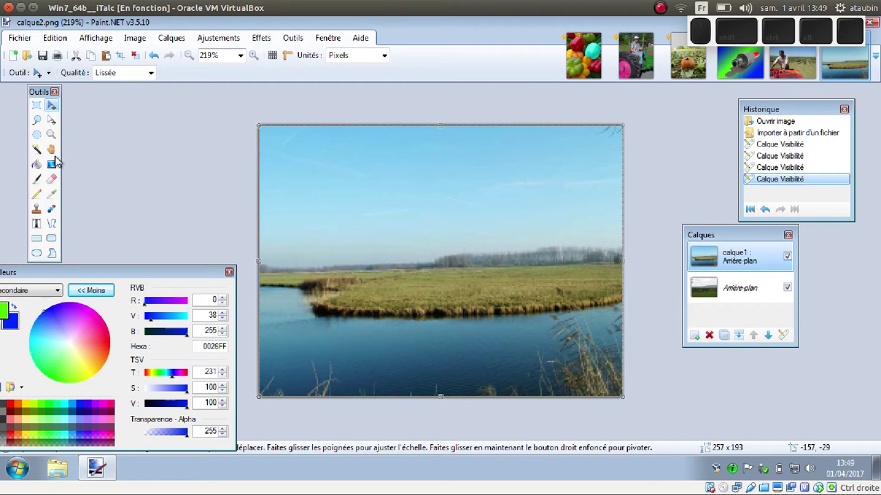
Set the Gradient tool to Linear in Transparency mode to fade the river layer over the hills
click(60, 172)
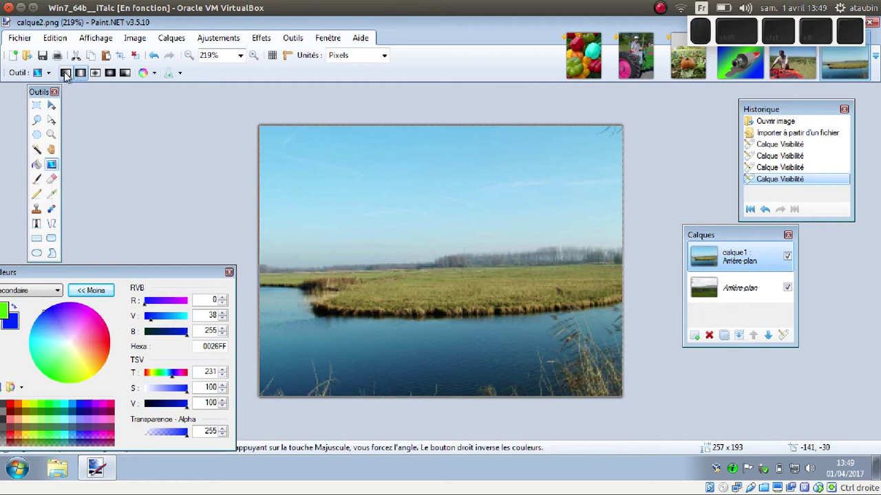
click(73, 79)
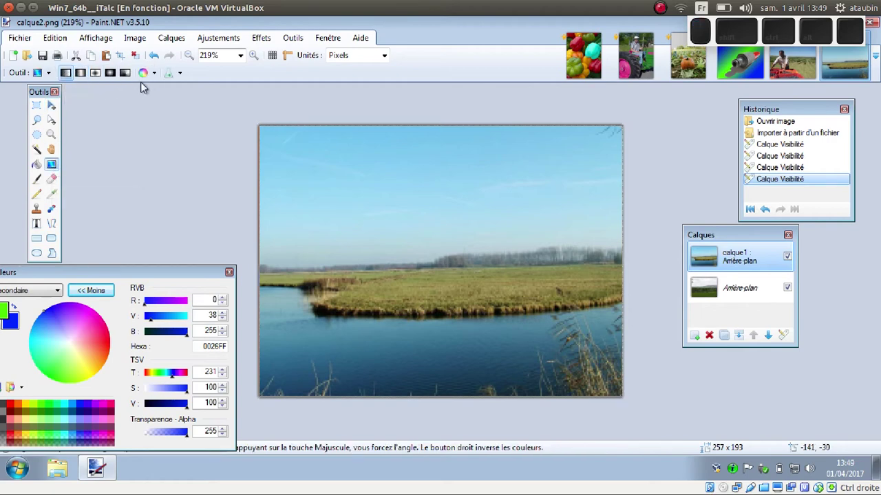
click(157, 76)
click(162, 106)
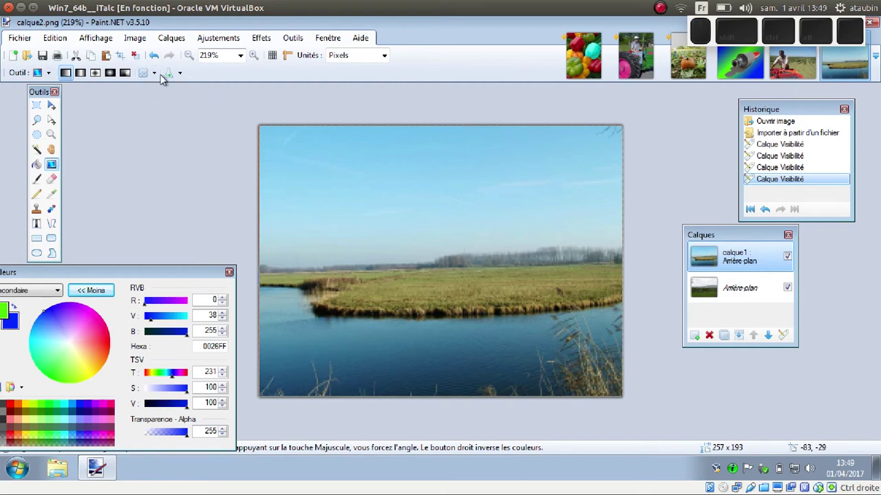
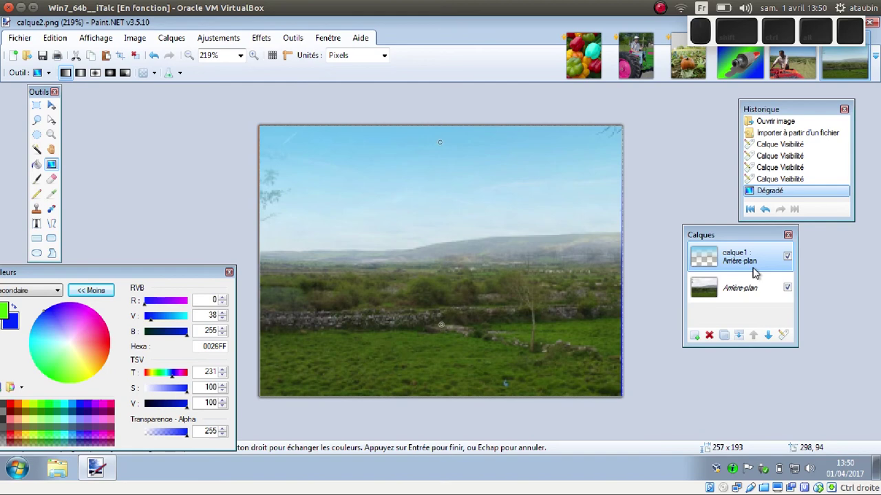
Toggle the river layer's visibility to compare the faded result with the hills beneath
click(796, 263)
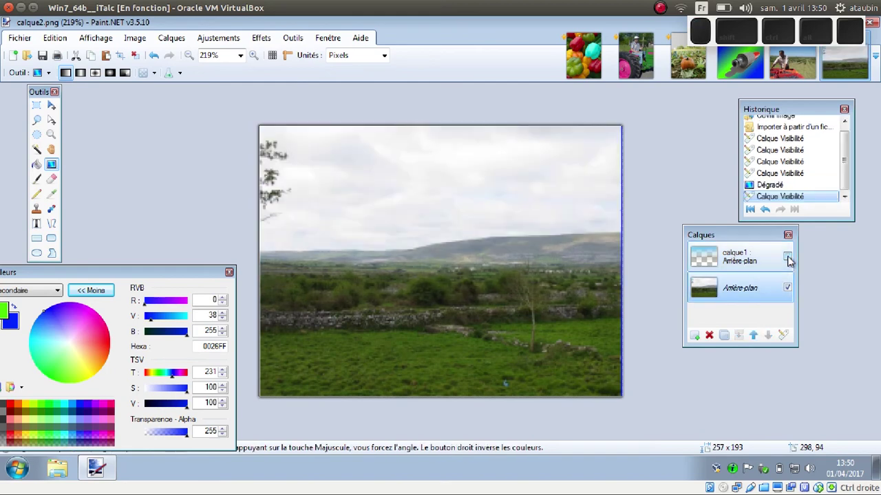
click(797, 263)
click(796, 262)
click(796, 263)
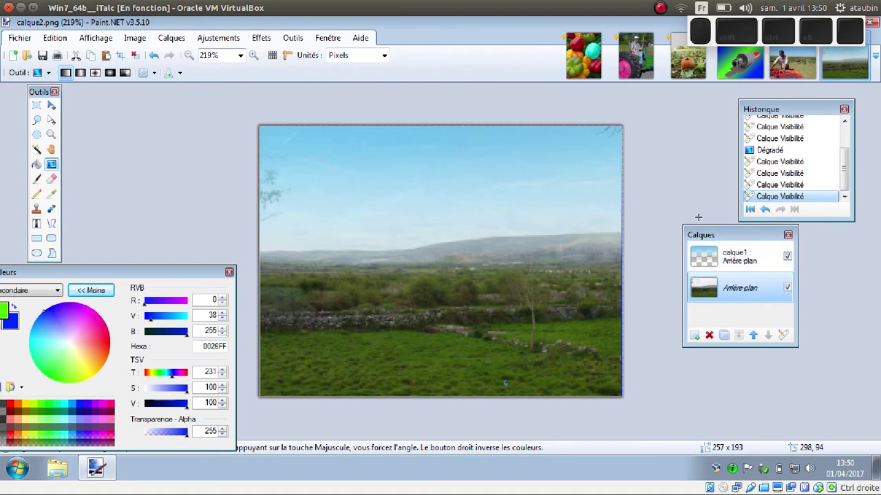
Undo in History to before the fade and make the river layer active for a new gradient
click(163, 63)
click(157, 57)
click(159, 59)
click(158, 59)
click(159, 59)
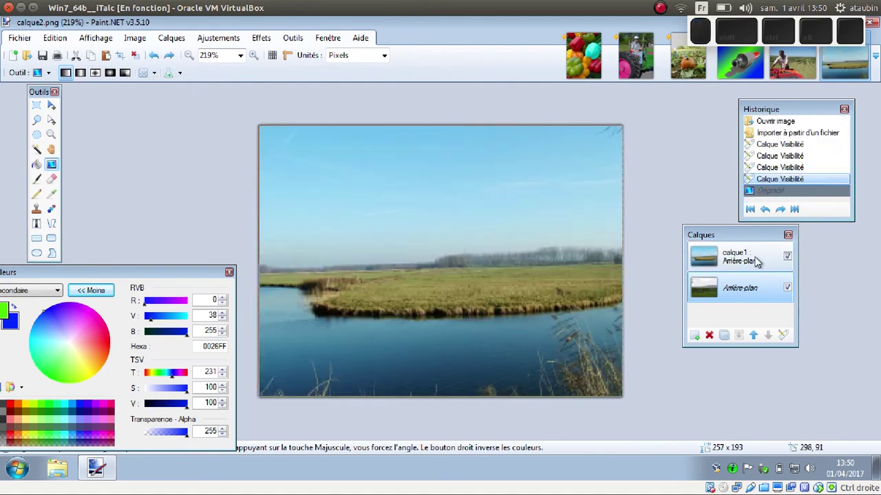